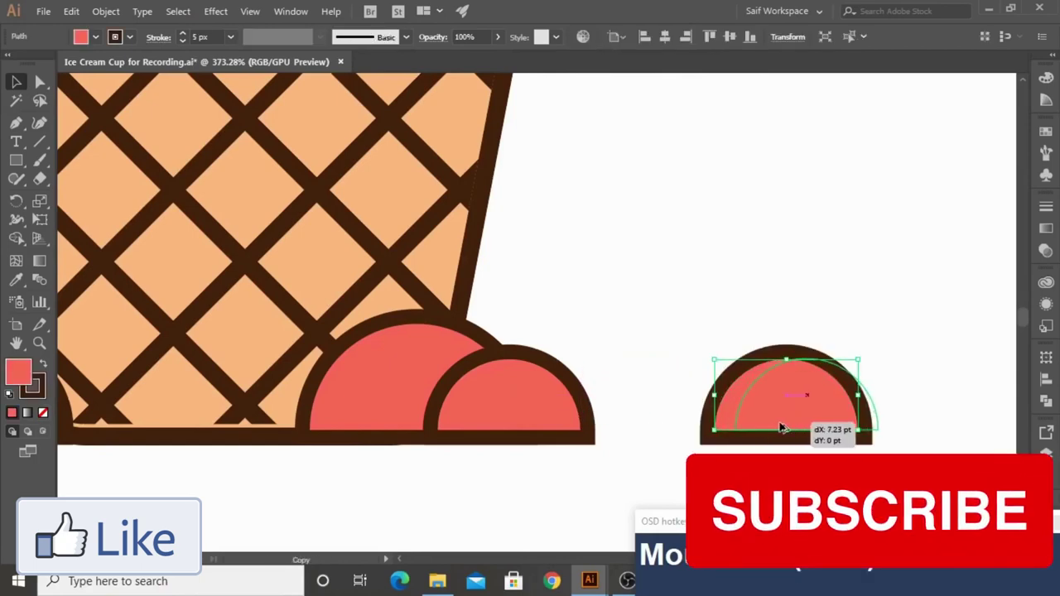
Drop a copy of the red half-dome beside the cone for carving the crescent highlight
{"action": "left_click", "coordinate": [675, 311]}
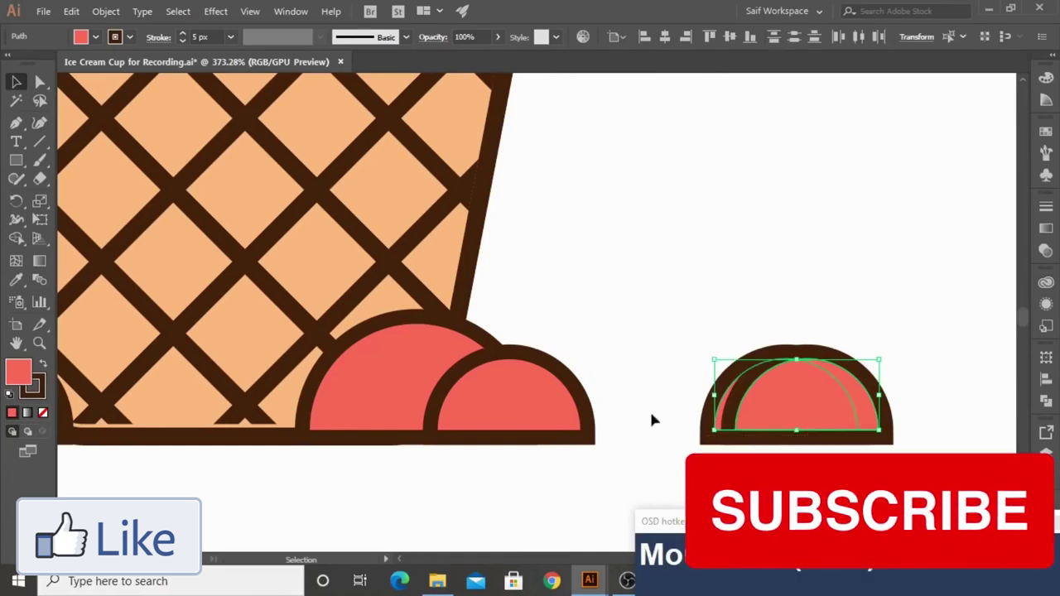
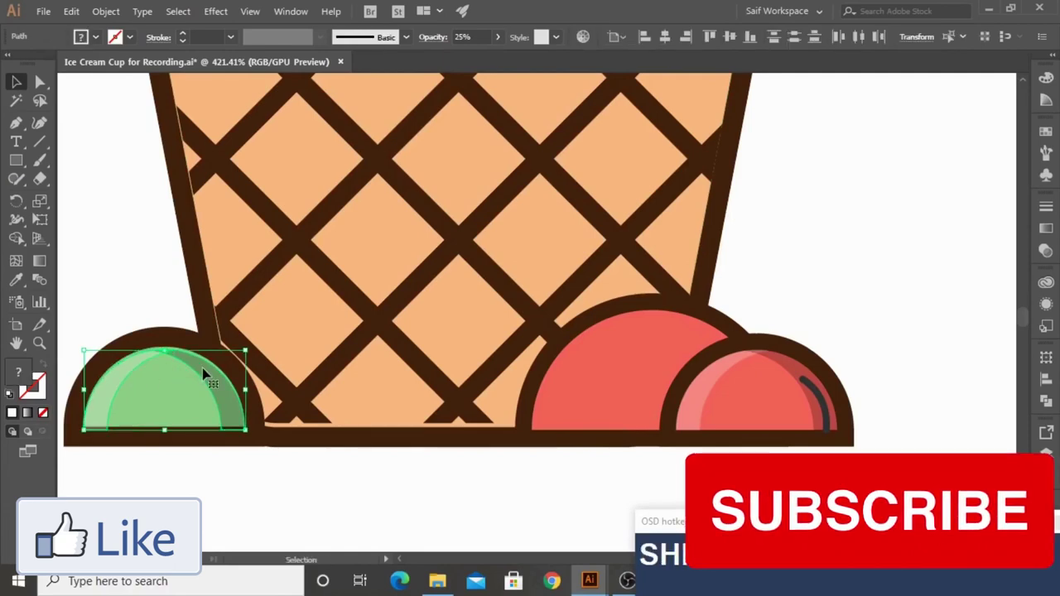
Offset a scoop copy, subtract it into a crescent, and place it over the larger red scoop
{"action": "key", "text": "Right"}
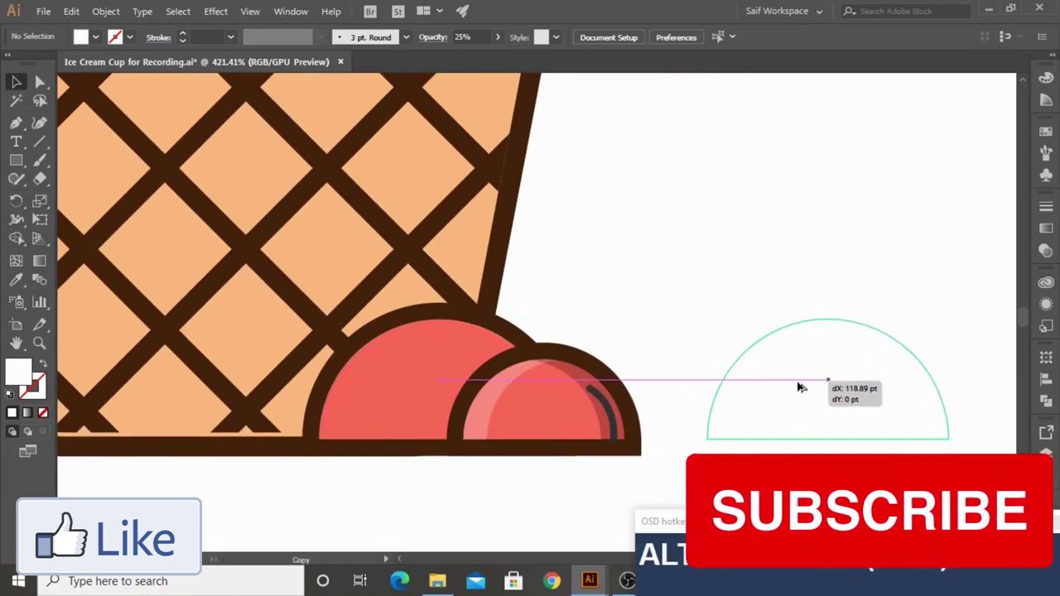
{"action": "left_click", "coordinate": [702, 275]}
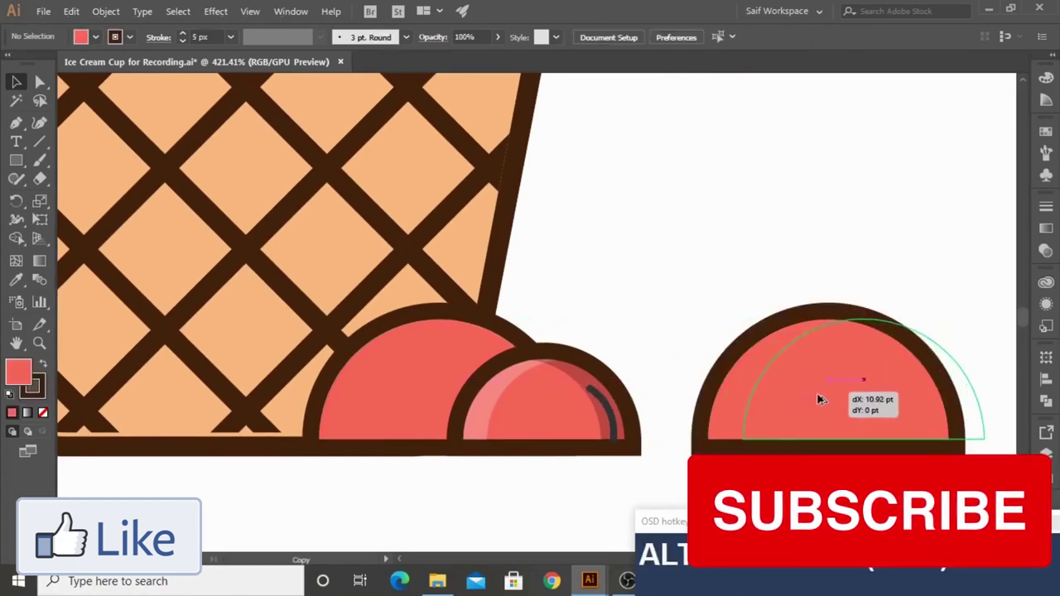
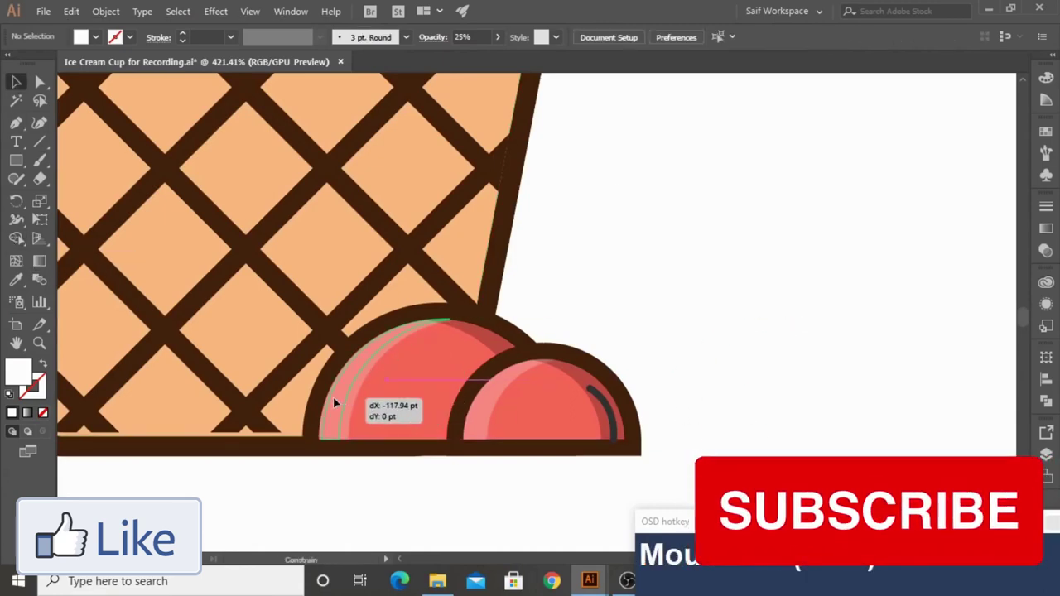
{"action": "left_click", "coordinate": [639, 266]}
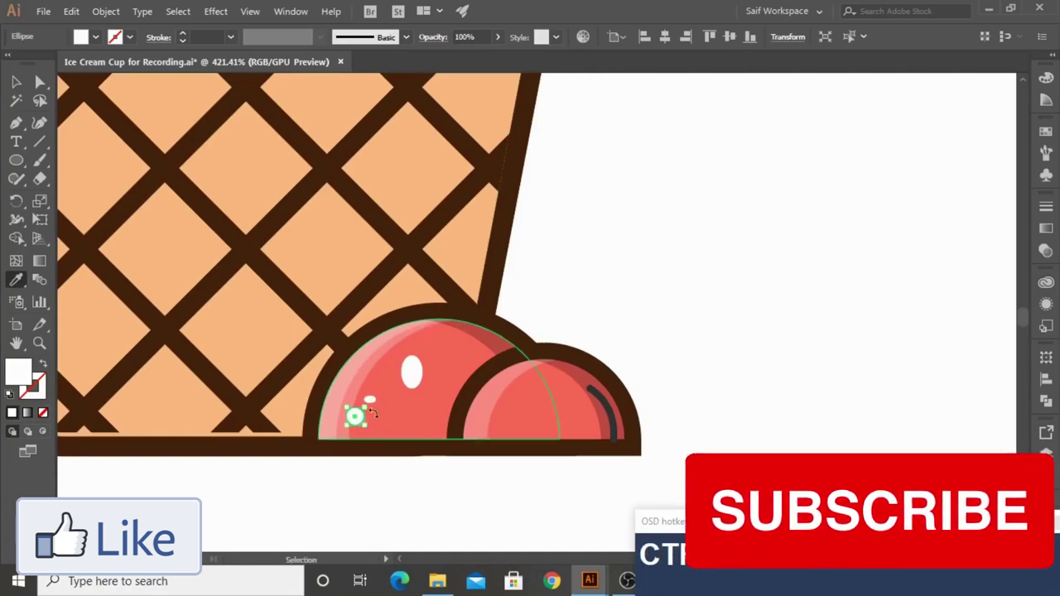
Pick the waffle cone shape to duplicate it for the curved shading piece
{"action": "left_click", "coordinate": [414, 389]}
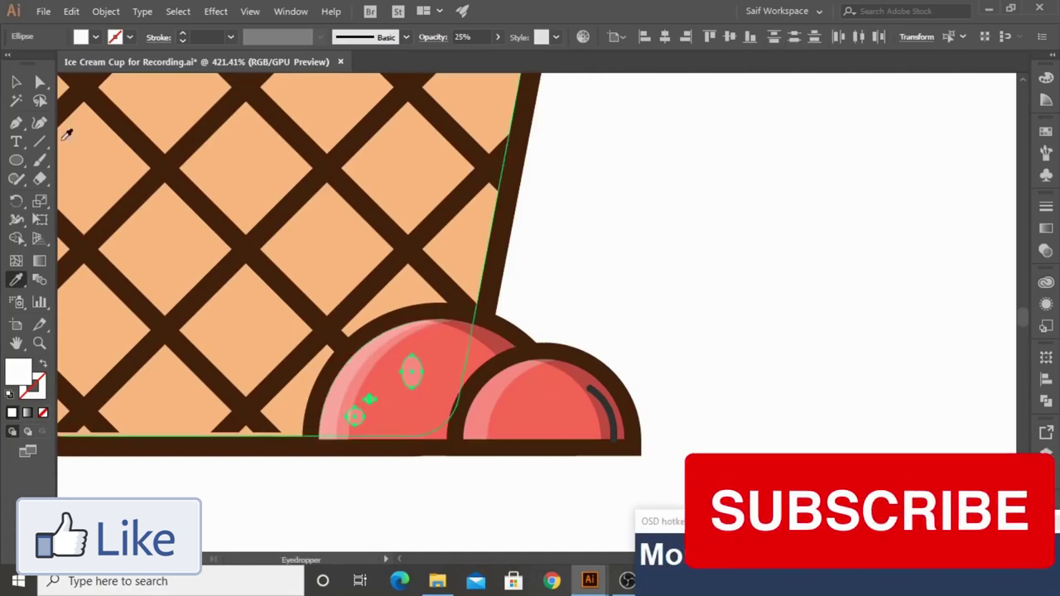
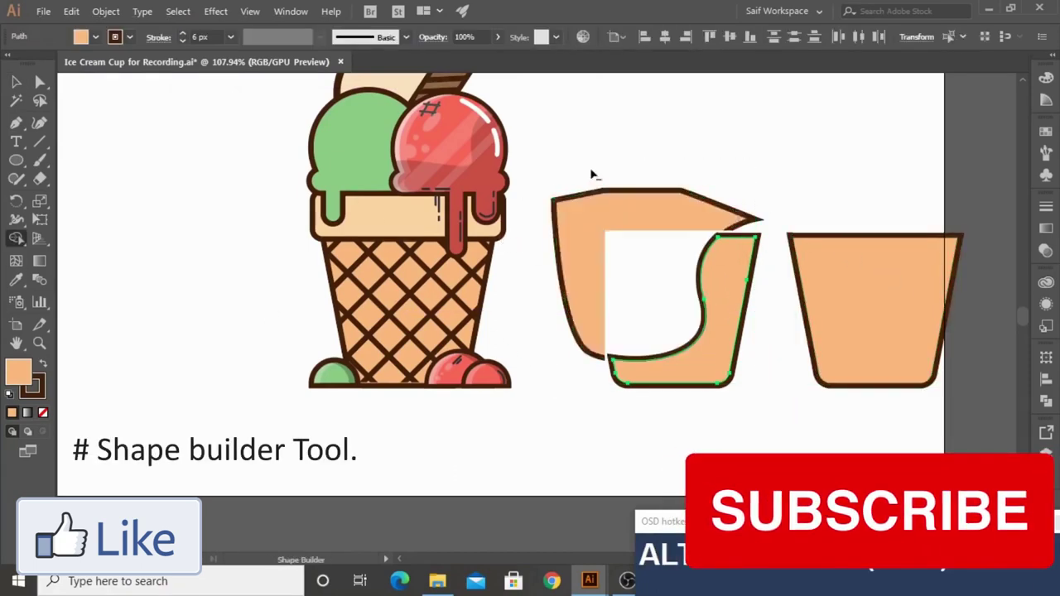
Sample the shading colour with the Eyedropper and arrange the translucent shadow inside the cone
{"action": "left_click", "coordinate": [24, 286]}
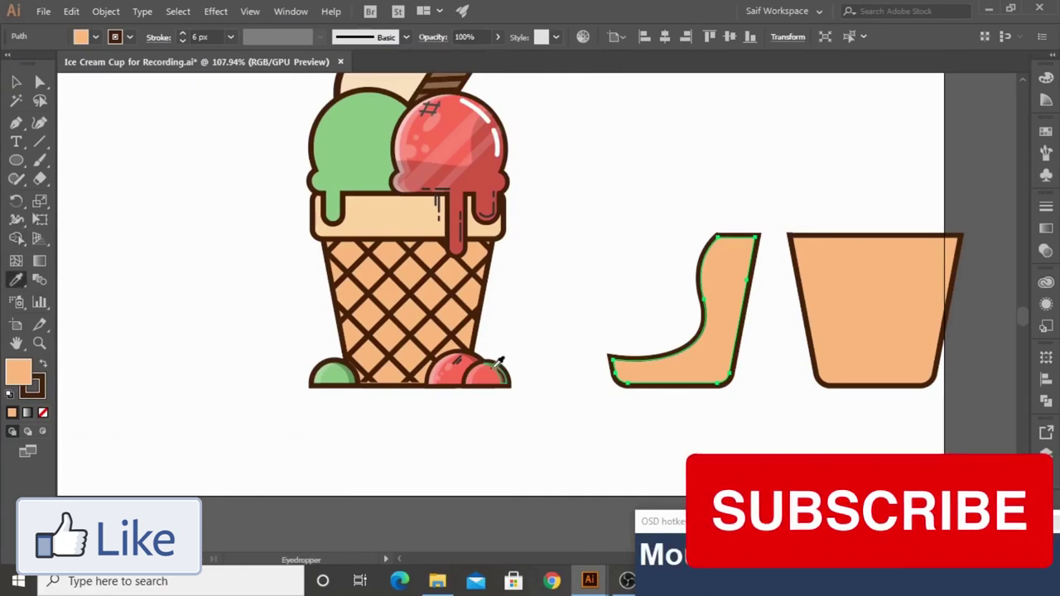
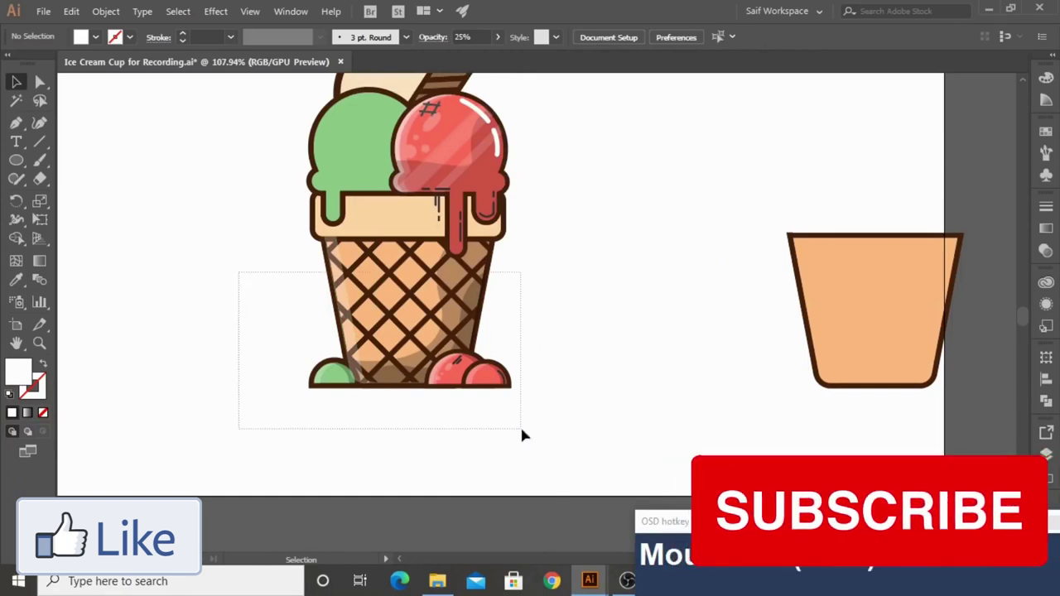
{"action": "right_click", "coordinate": [396, 336]}
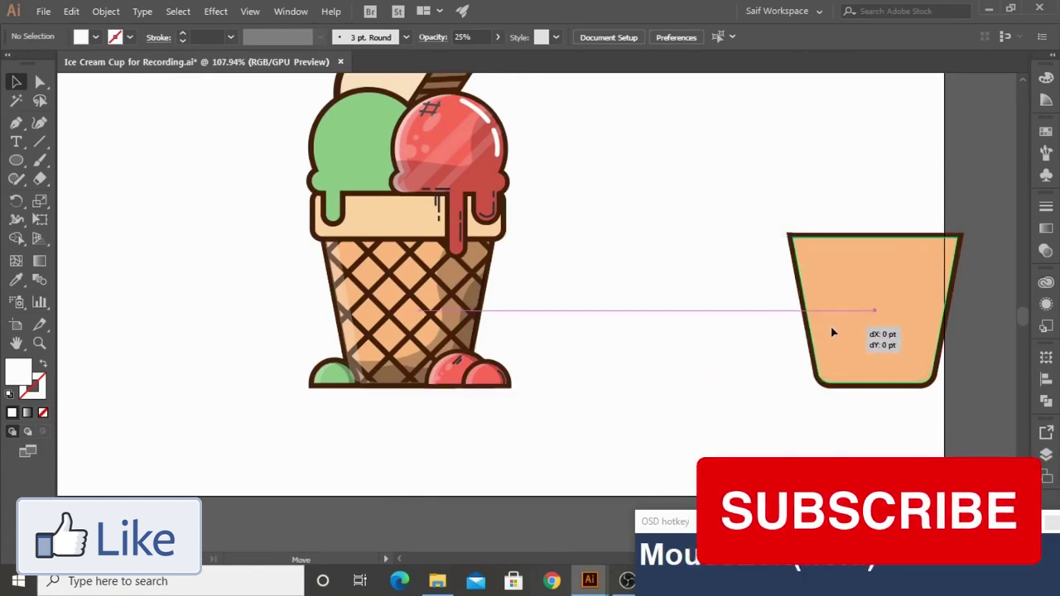
Make white 25% opacity diagonal stripes and move them onto the waffle cone
{"action": "left_click", "coordinate": [99, 148]}
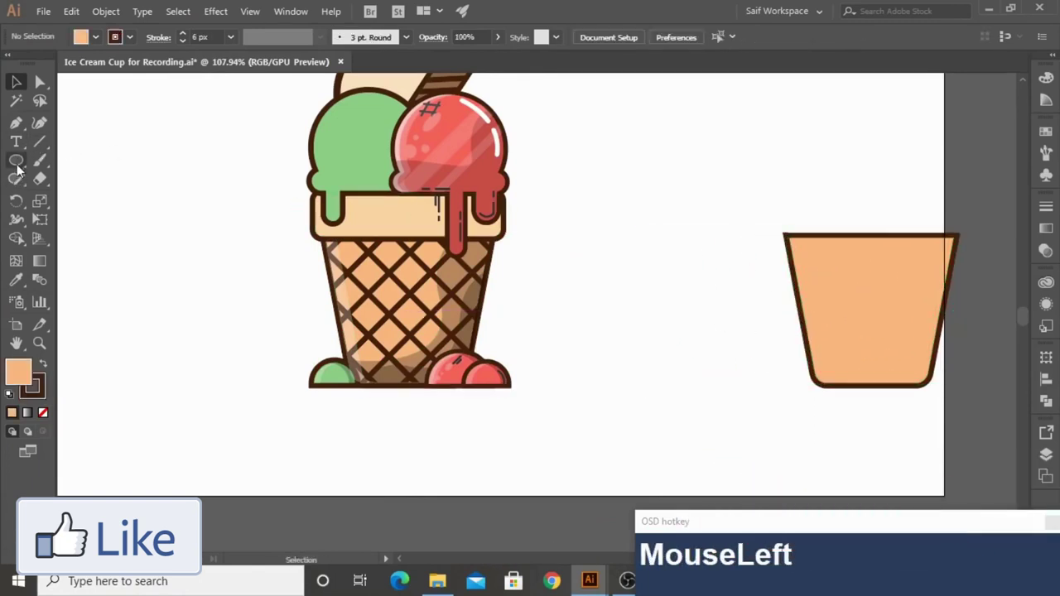
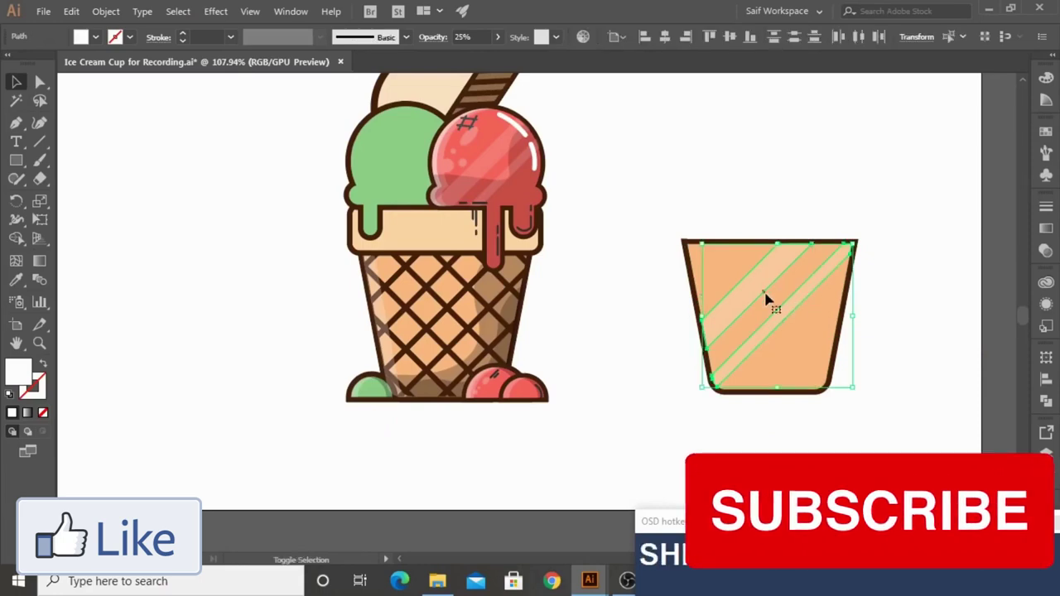
{"action": "left_click_drag", "start_coordinate": [759, 294], "coordinate": [438, 302]}
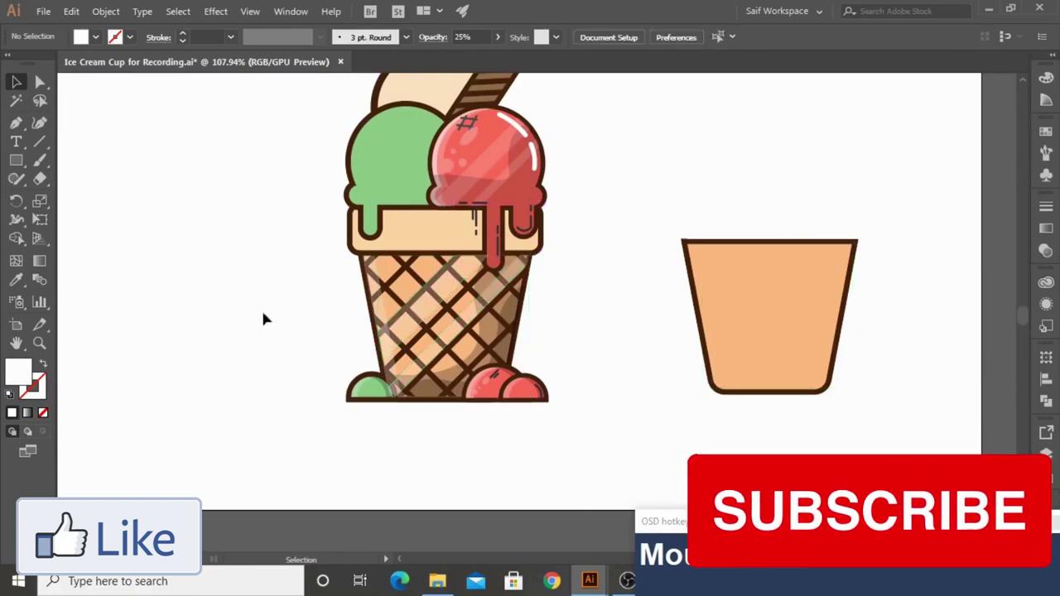
Arrange the stripes, then add small dark hash marks on the cone rim and red scoop
{"action": "right_click", "coordinate": [602, 300]}
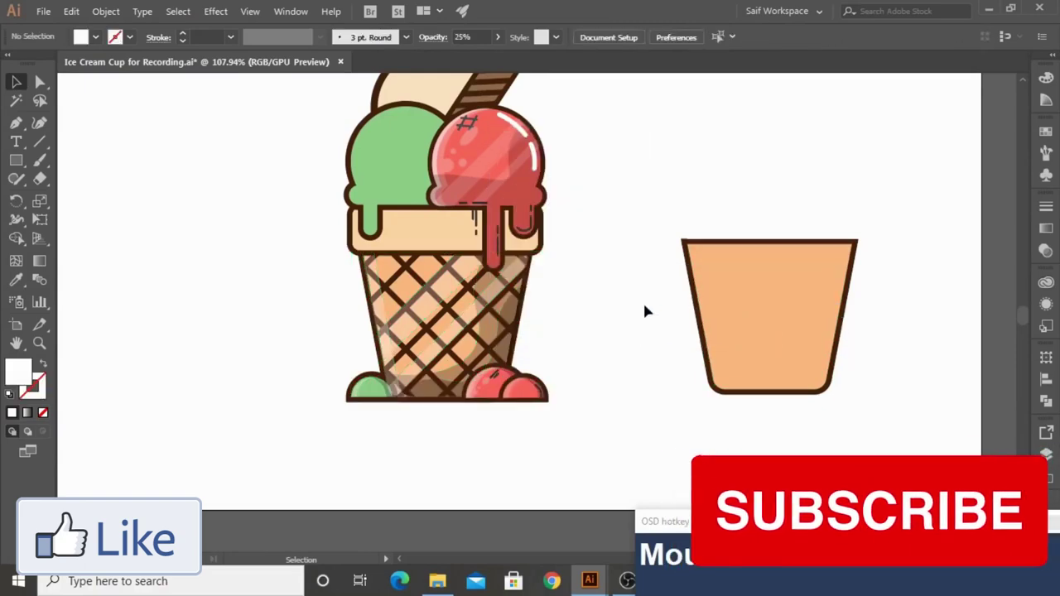
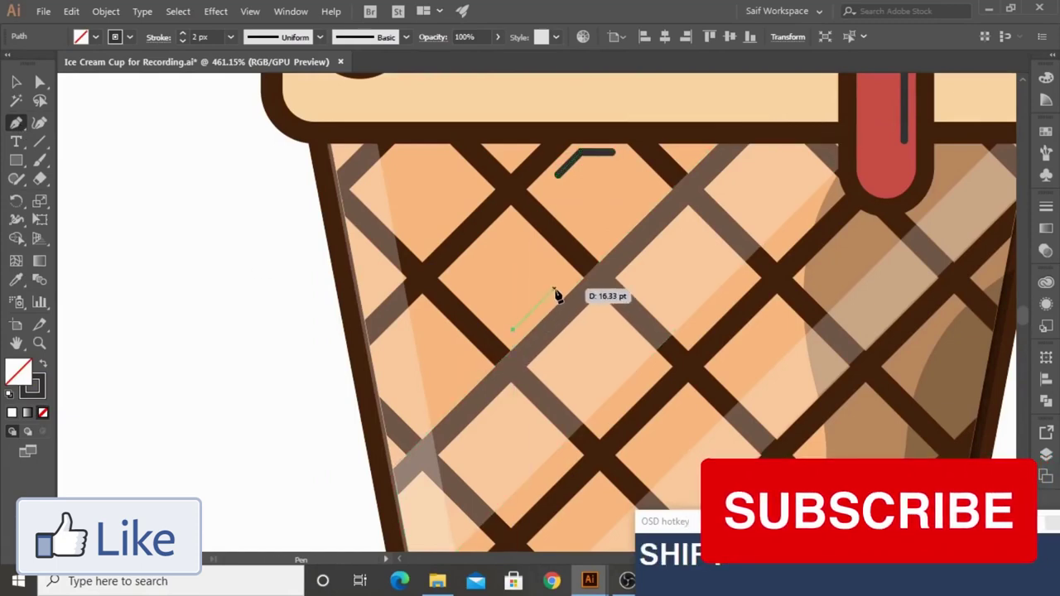
{"action": "left_click", "coordinate": [258, 358]}
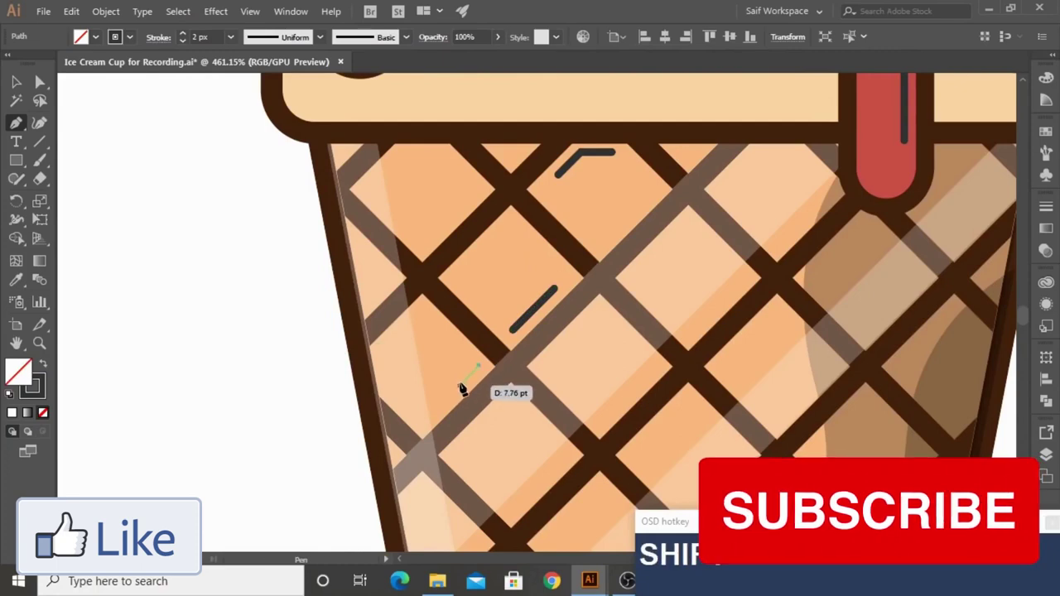
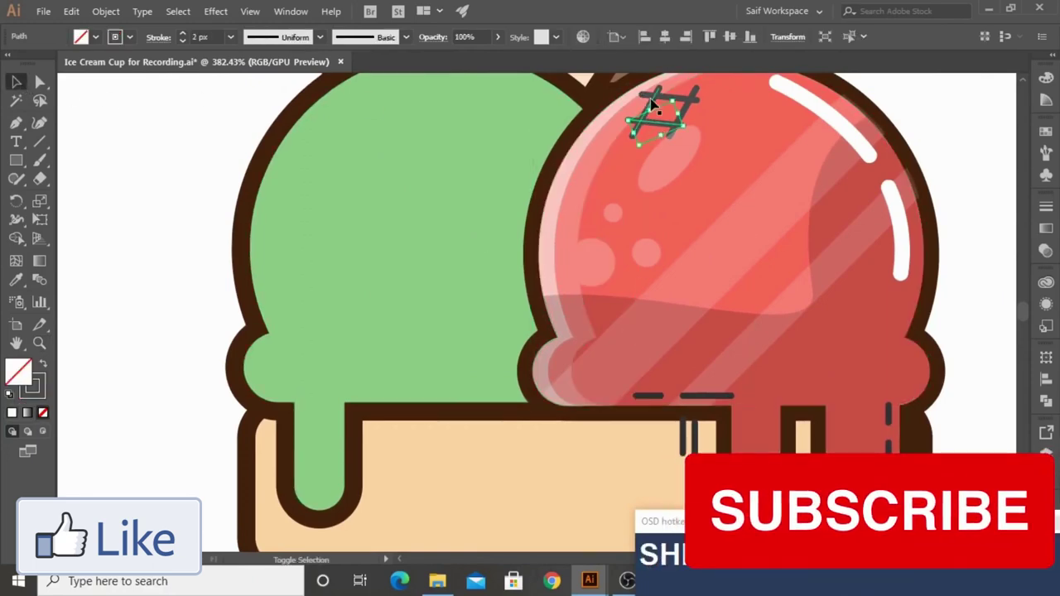
{"action": "left_click", "coordinate": [690, 110]}
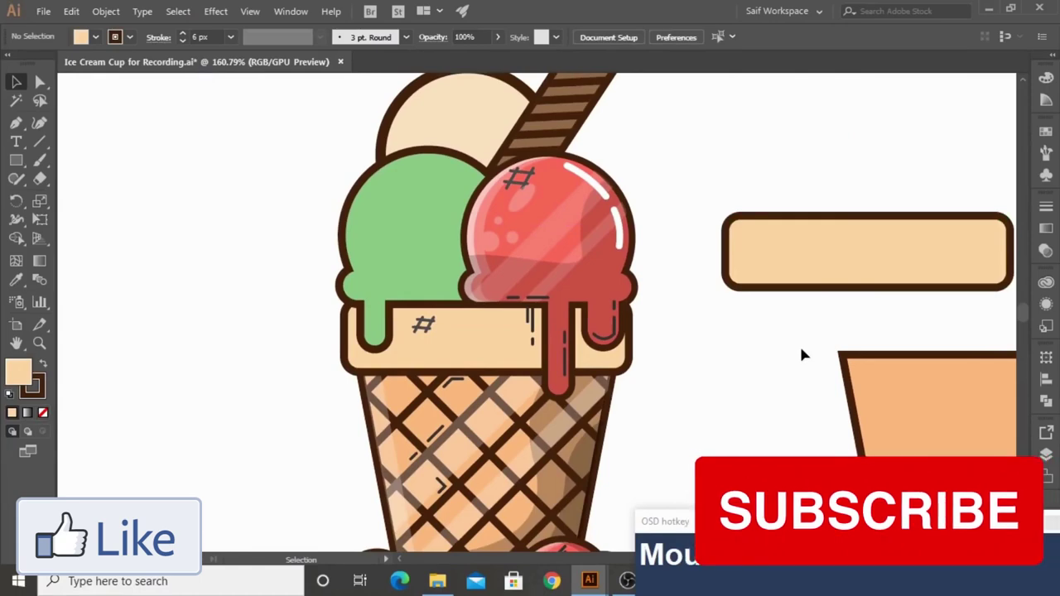
Offset a copy of the cone band and carve it with Shape Builder into a curved 20% shadow strip
{"action": "left_click", "coordinate": [351, 367]}
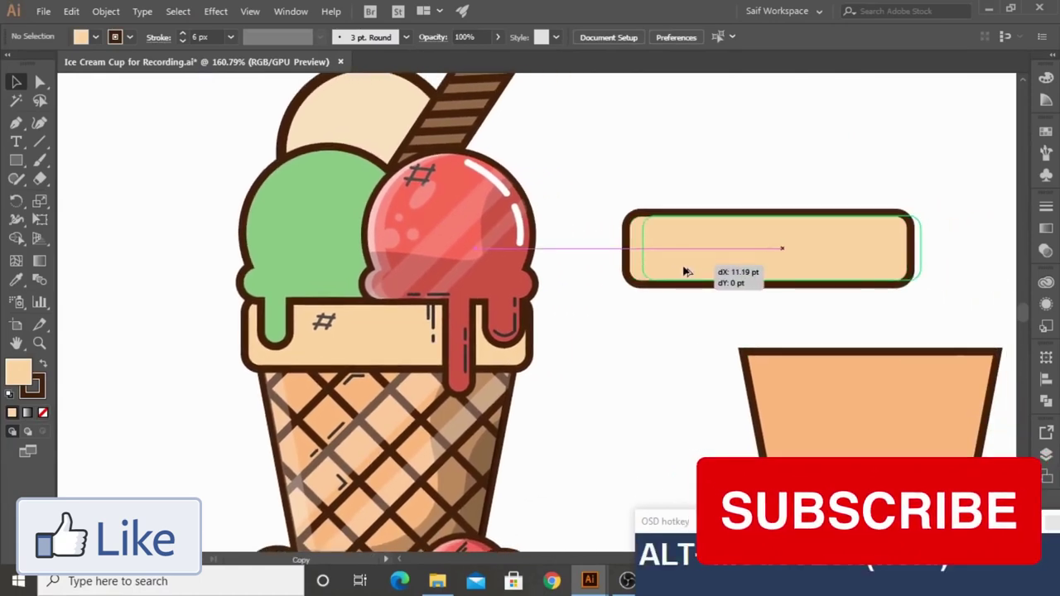
{"action": "left_click", "coordinate": [351, 367]}
{"action": "left_click", "coordinate": [351, 367]}
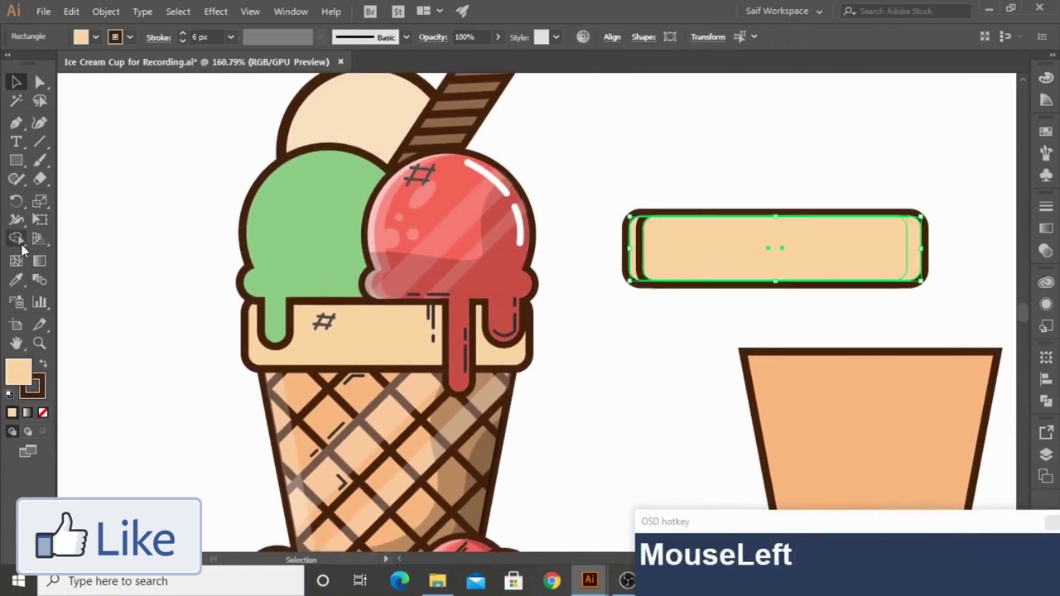
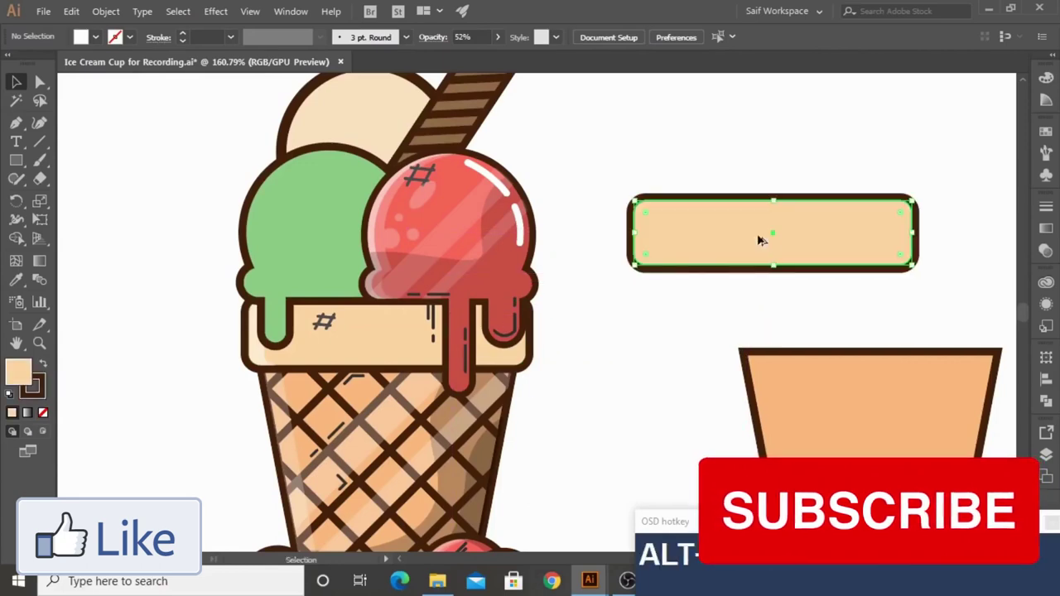
{"action": "left_click", "coordinate": [351, 367]}
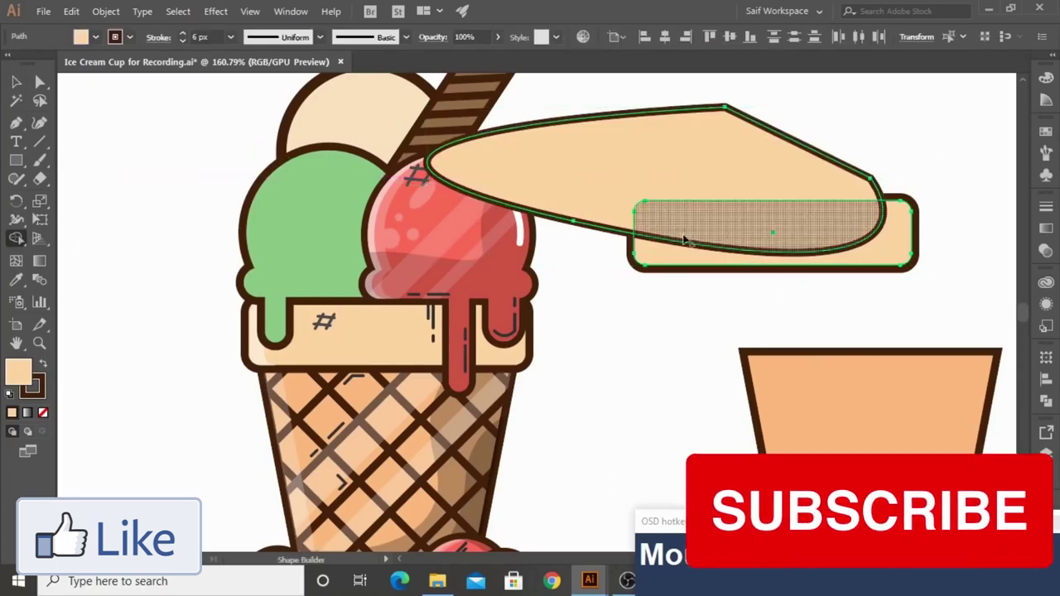
{"action": "left_click", "coordinate": [351, 367]}
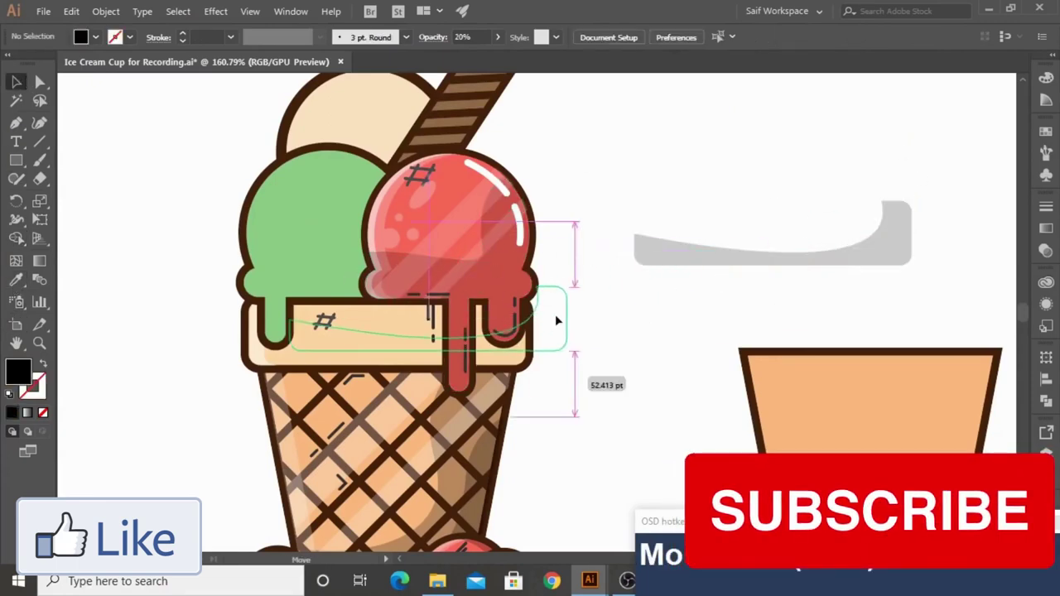
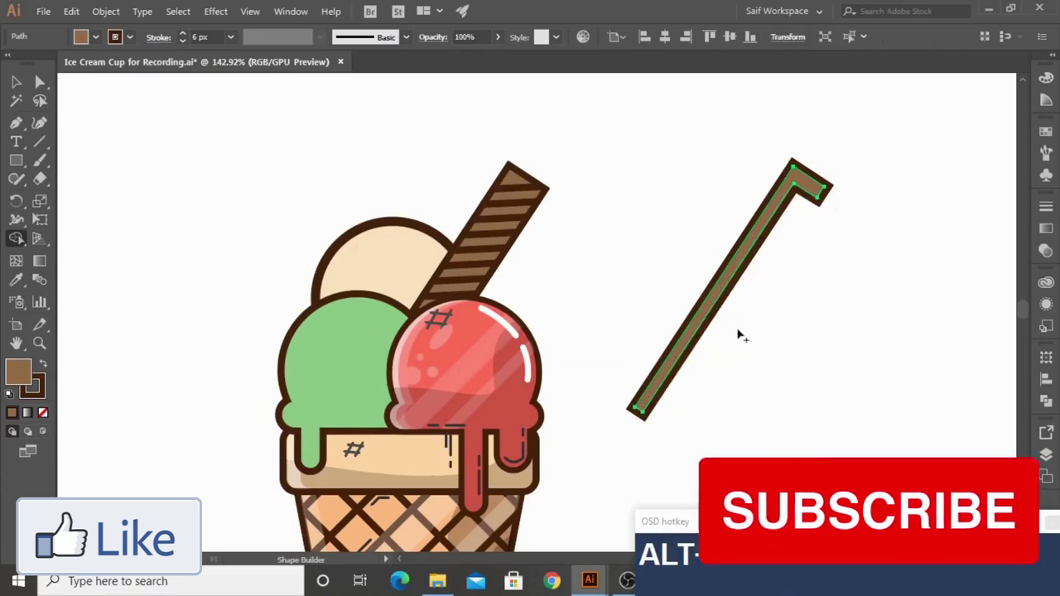
Select the thin hooked edge strip on the wafer stick to colour and fade it
{"action": "left_click", "coordinate": [799, 193]}
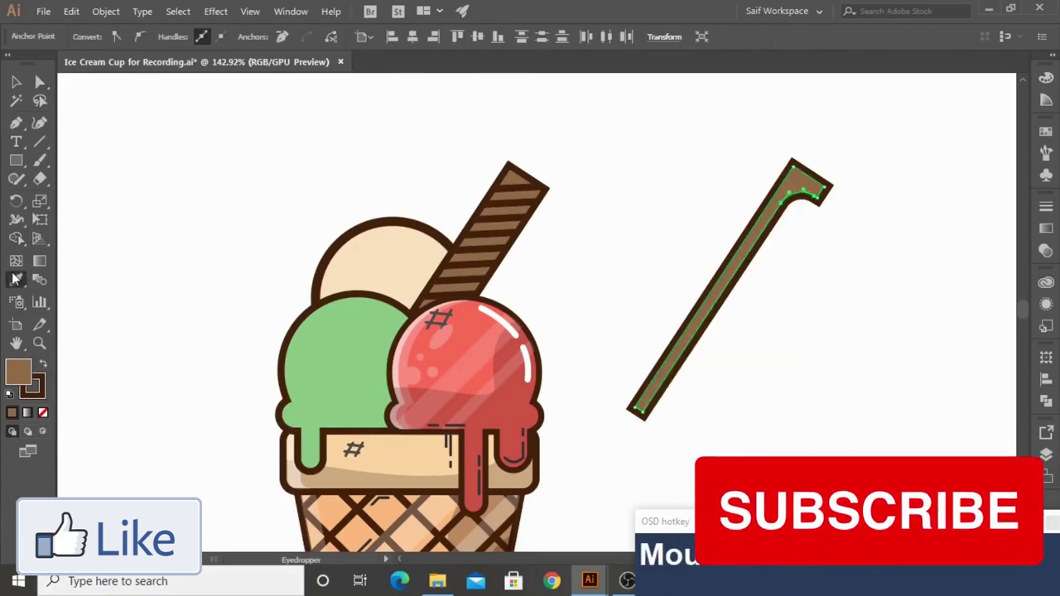
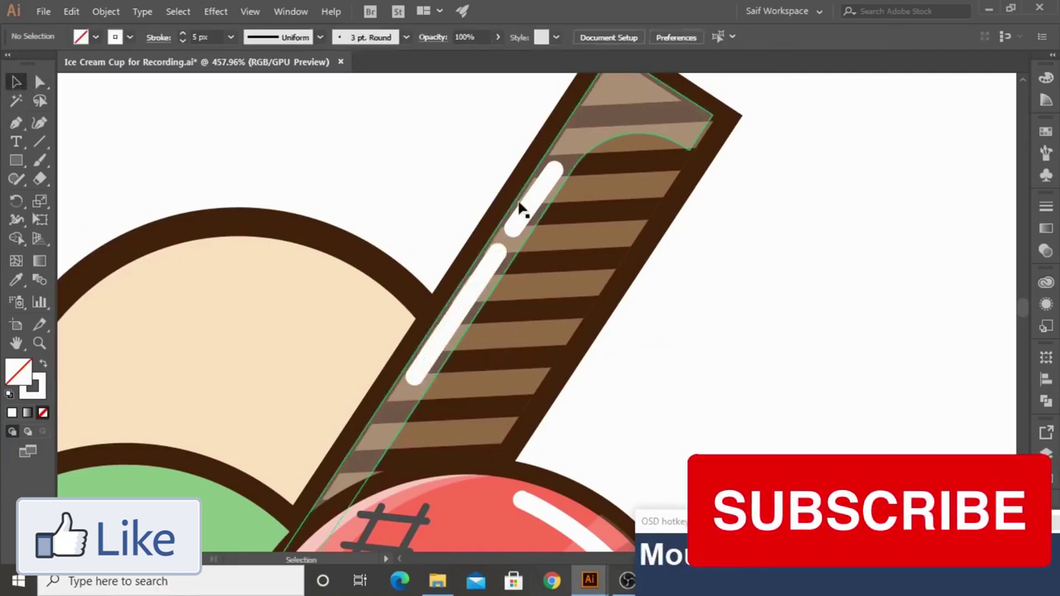
Thin both white stick highlight lines to 2 px stroke and fit the whole illustration in view
{"action": "left_click", "coordinate": [539, 204]}
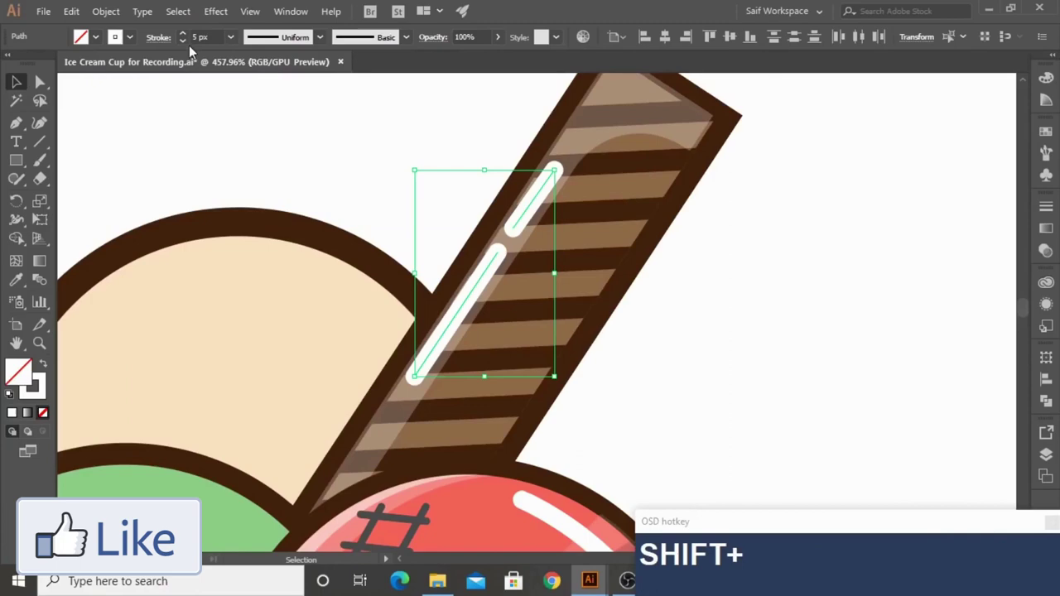
{"action": "left_click", "coordinate": [232, 42]}
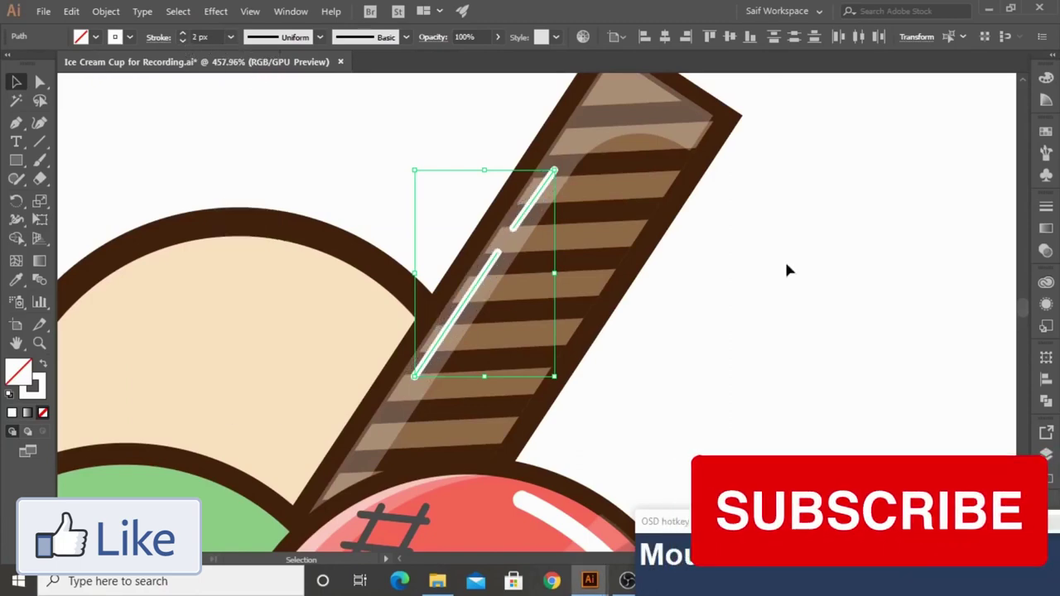
{"action": "key", "text": "space"}
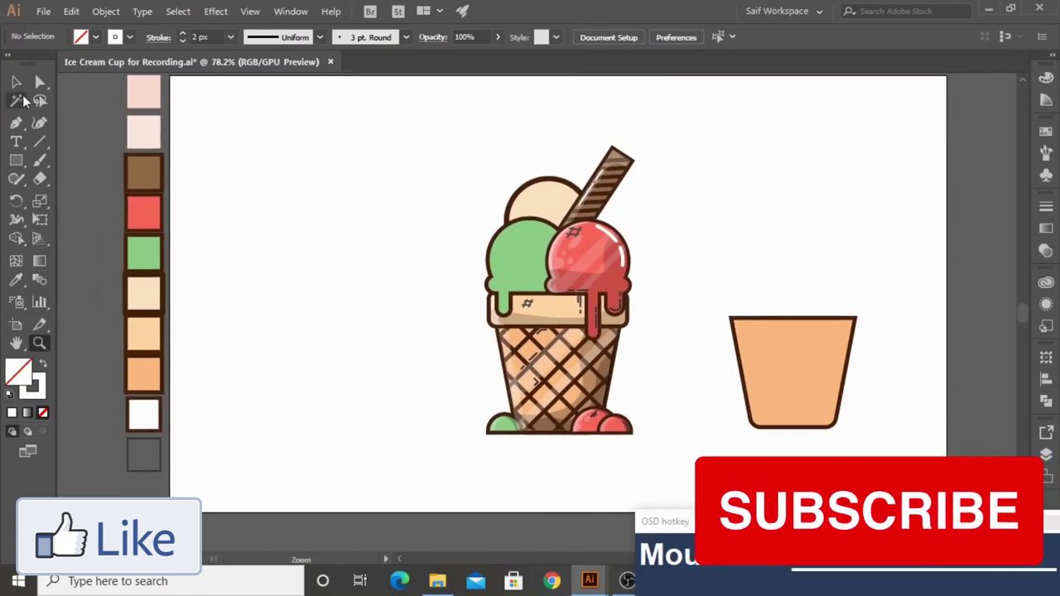
Draw a red cherry circle beside the cone and copy it
{"action": "key", "text": "Delete"}
{"action": "left_click", "coordinate": [67, 201]}
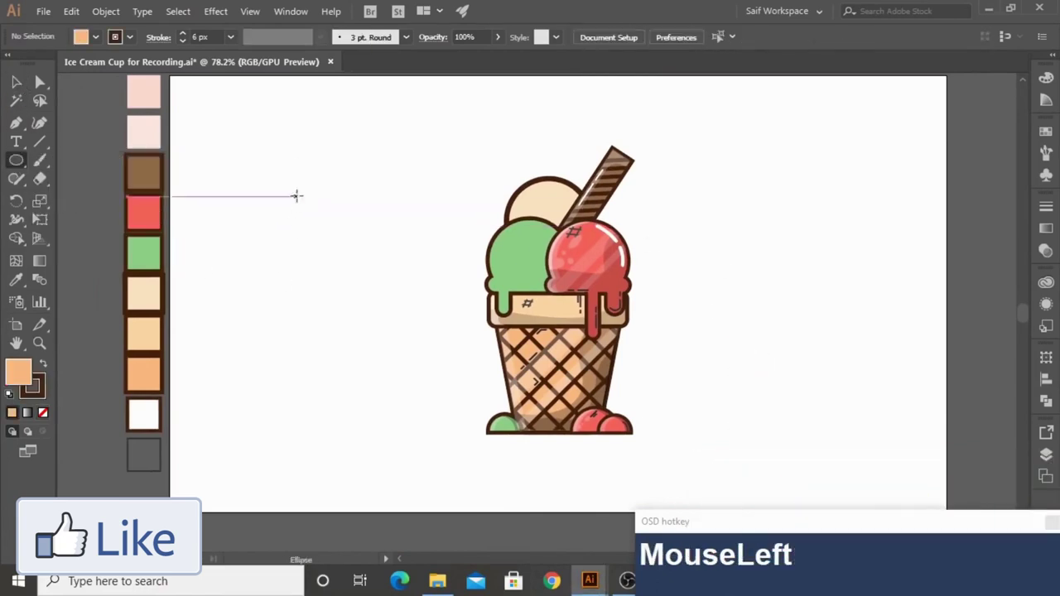
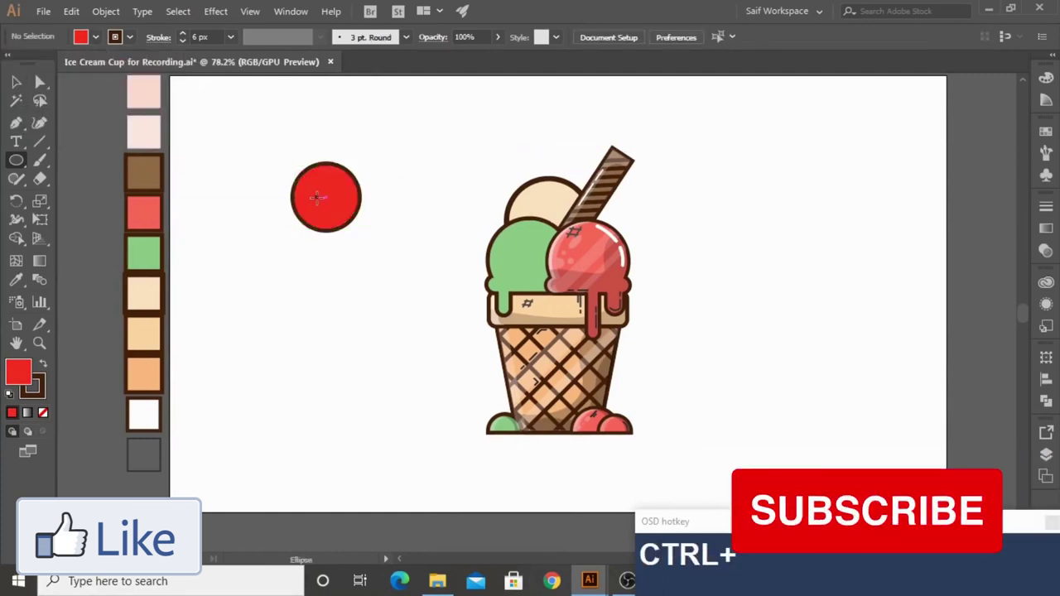
{"action": "key", "text": "v"}
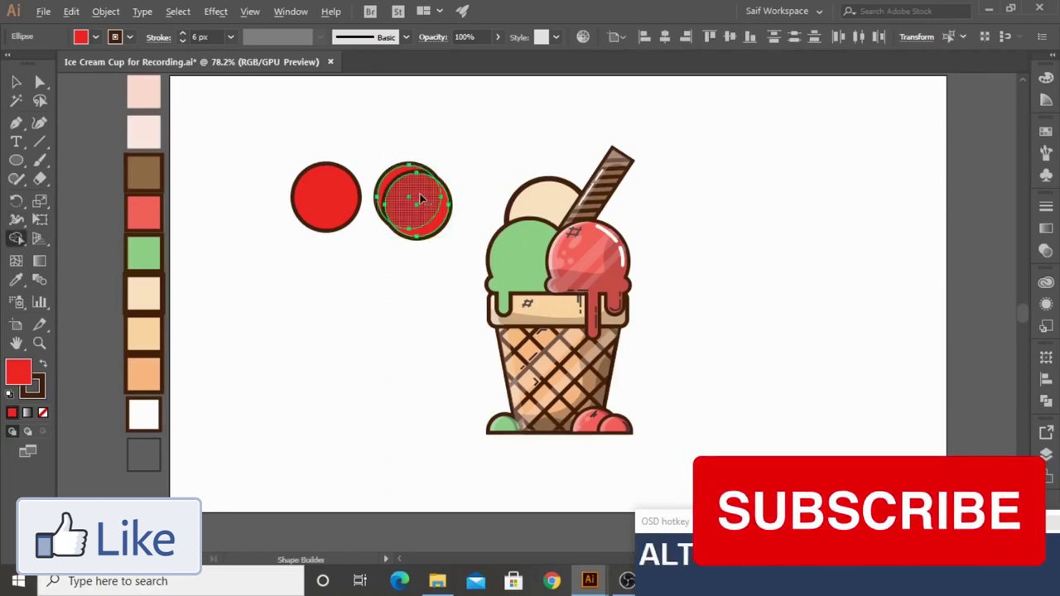
Carve a crescent highlight, sample its colour at 25% opacity, and rotate it on the cherry
{"action": "left_click", "coordinate": [26, 283]}
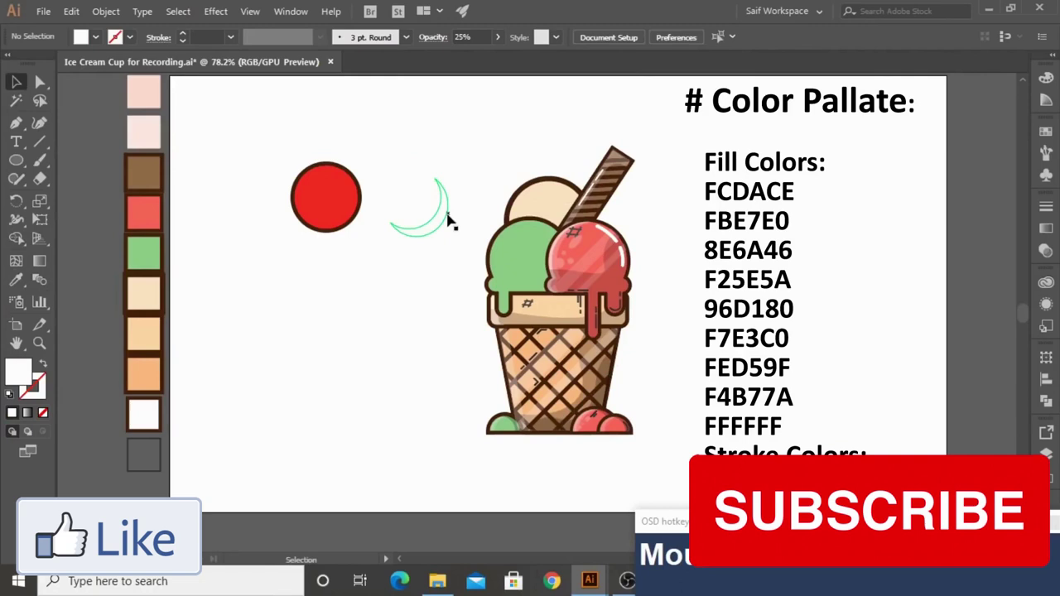
{"action": "key", "text": "i"}
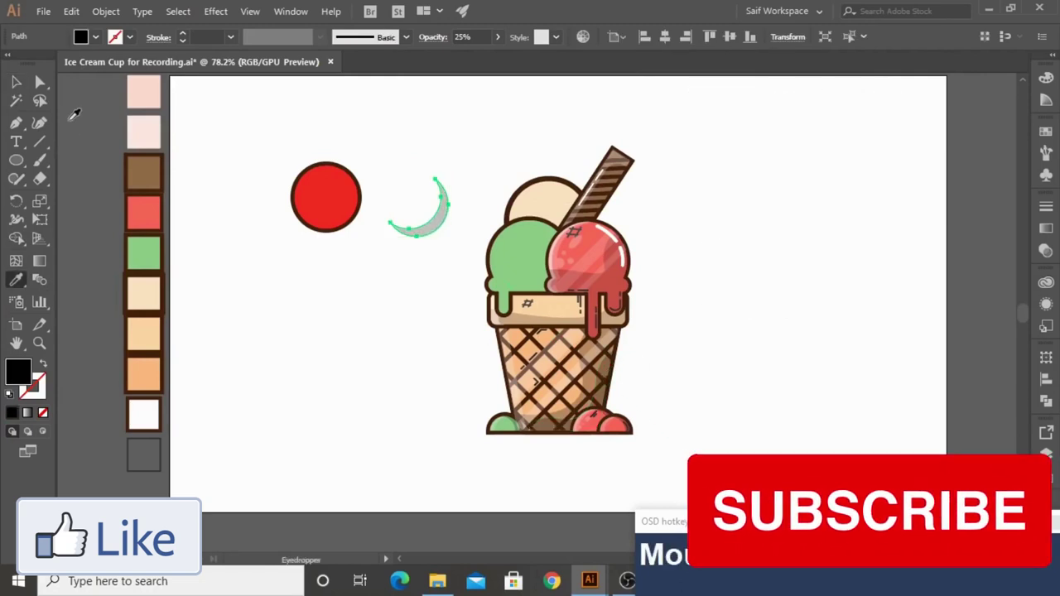
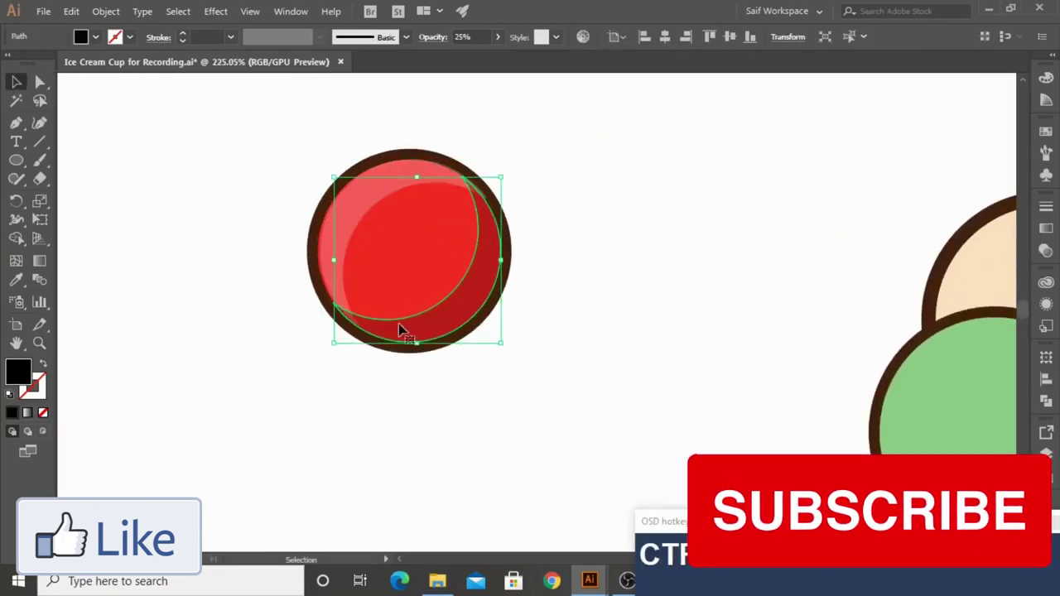
{"action": "left_click", "coordinate": [341, 235]}
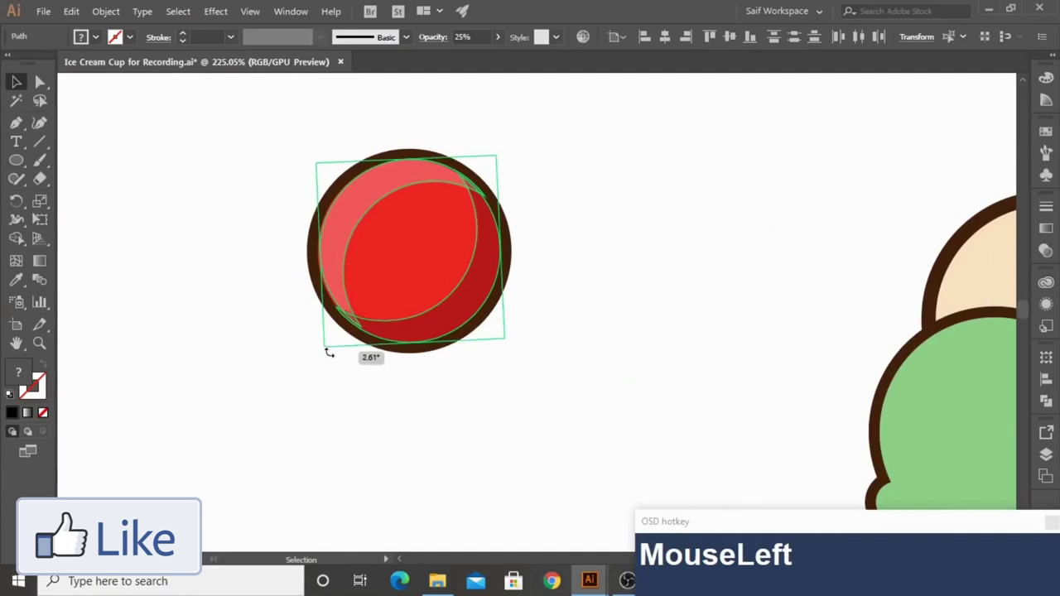